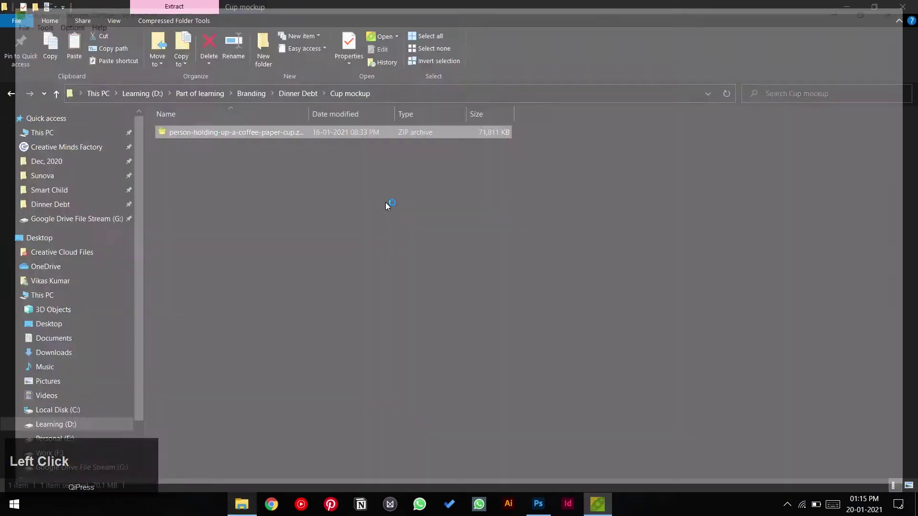
# - Open person-holding-up-a-coffee-paper-cup.zip from the Cup mockup folder
pyautogui.click(125, 109)
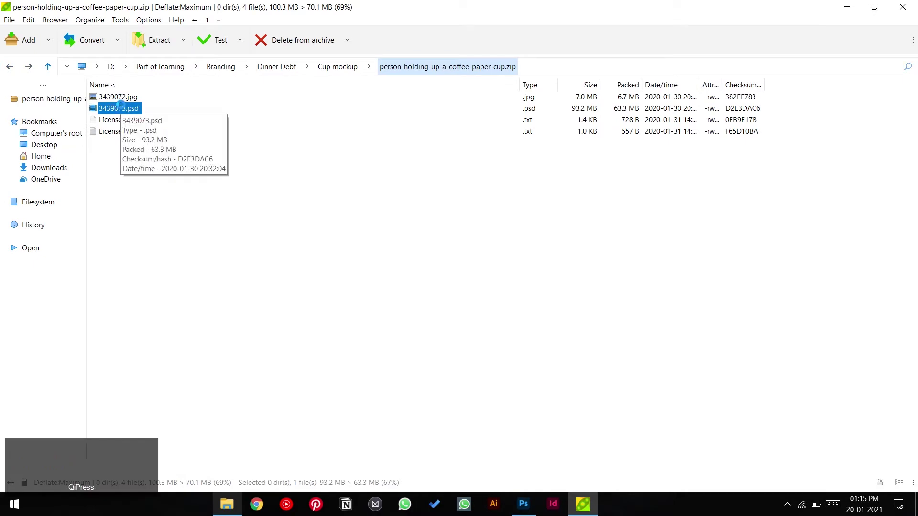
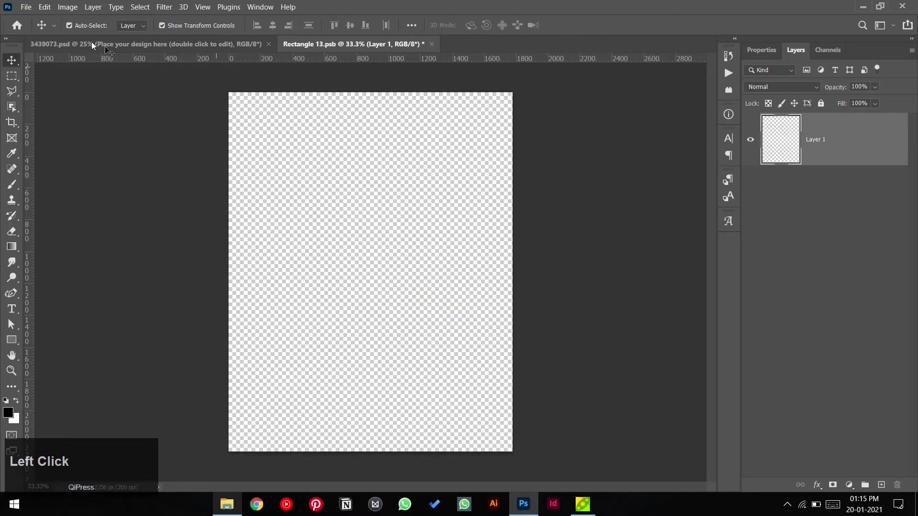
# - Embed Full Logo Left.png from the Logo Design folder into the cup design
pyautogui.click(26, 7)
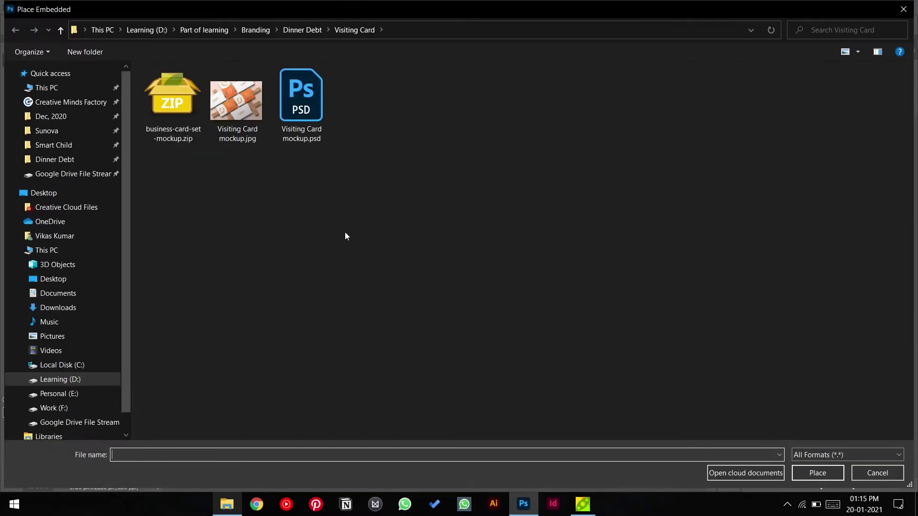
pyautogui.click(301, 44)
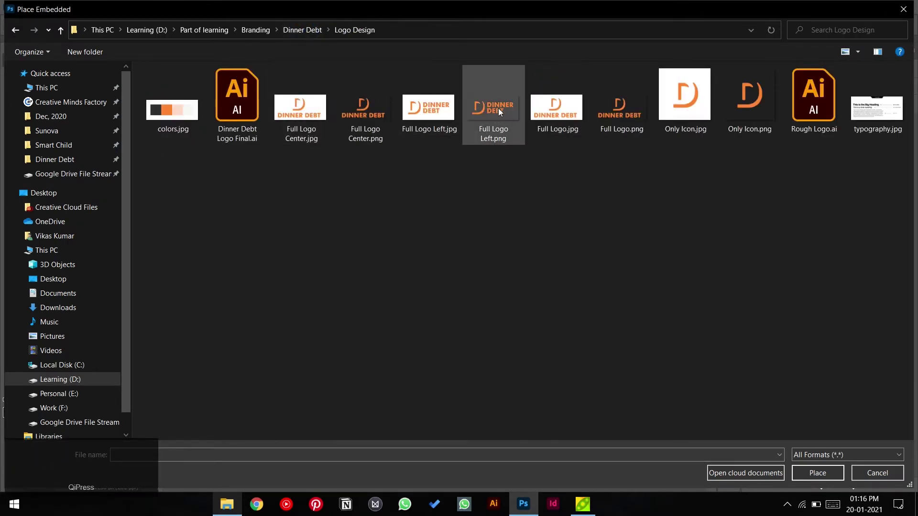
pyautogui.click(504, 108)
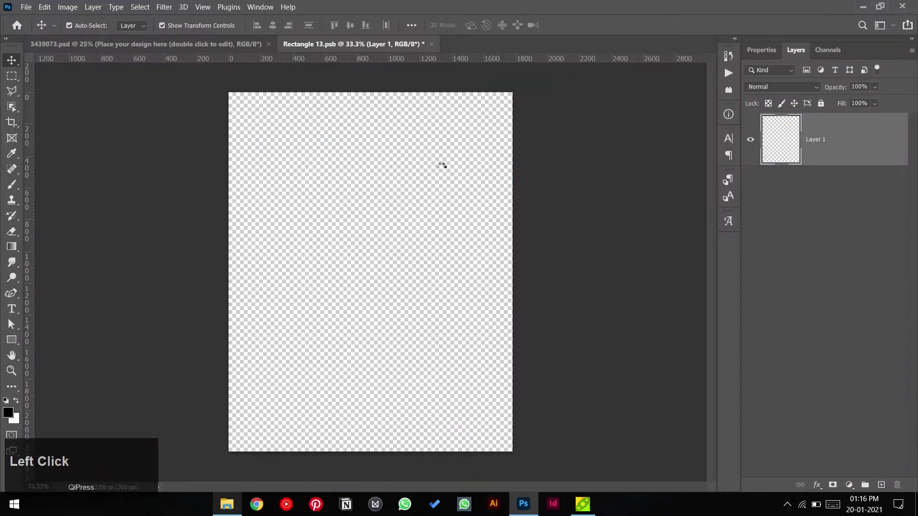
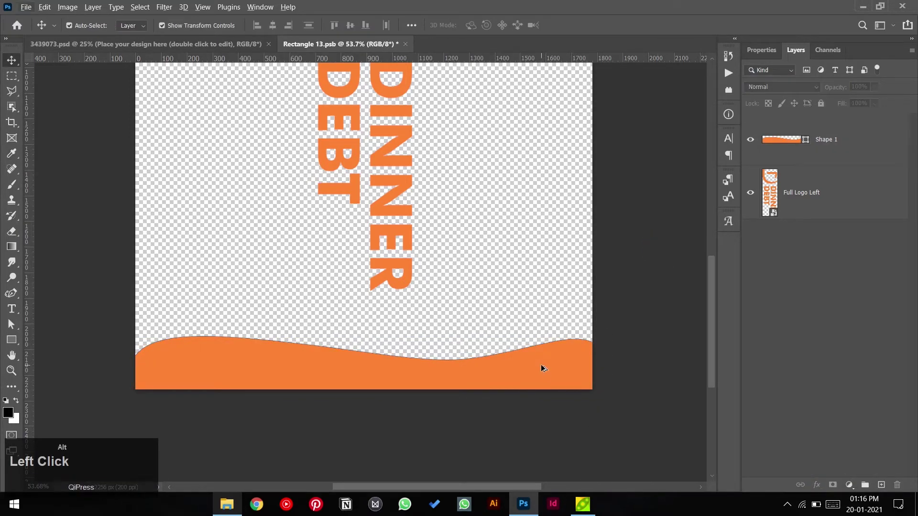
# - Select the orange wave shape and duplicate it as a second wave layer
pyautogui.press('u')
pyautogui.click(775, 49)
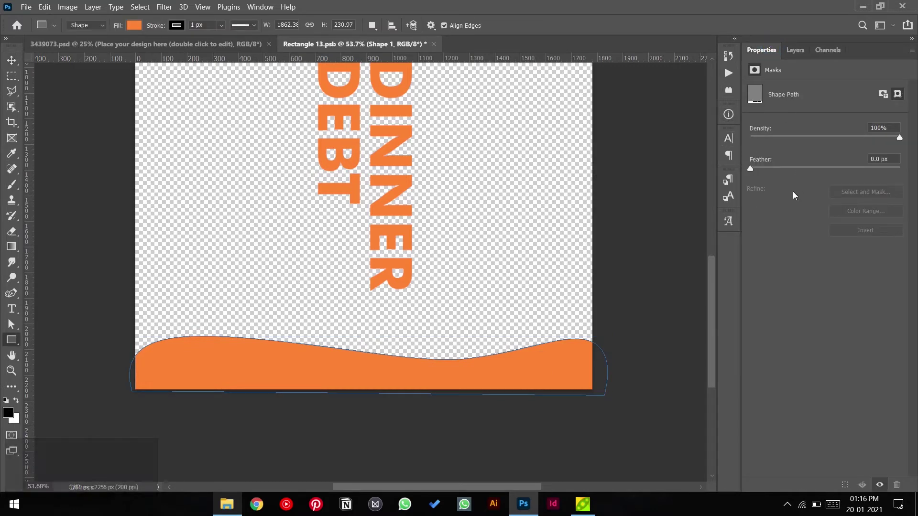
pyautogui.click(175, 33)
pyautogui.click(14, 59)
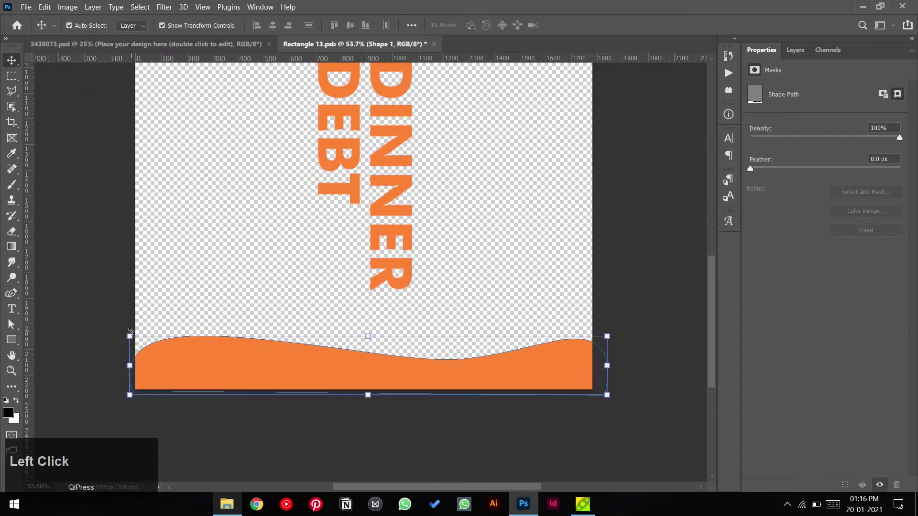
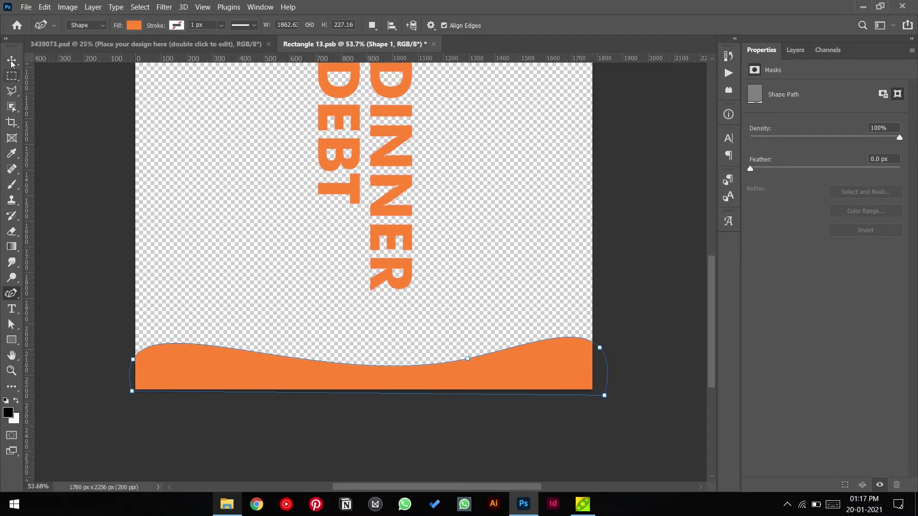
pyautogui.click(16, 61)
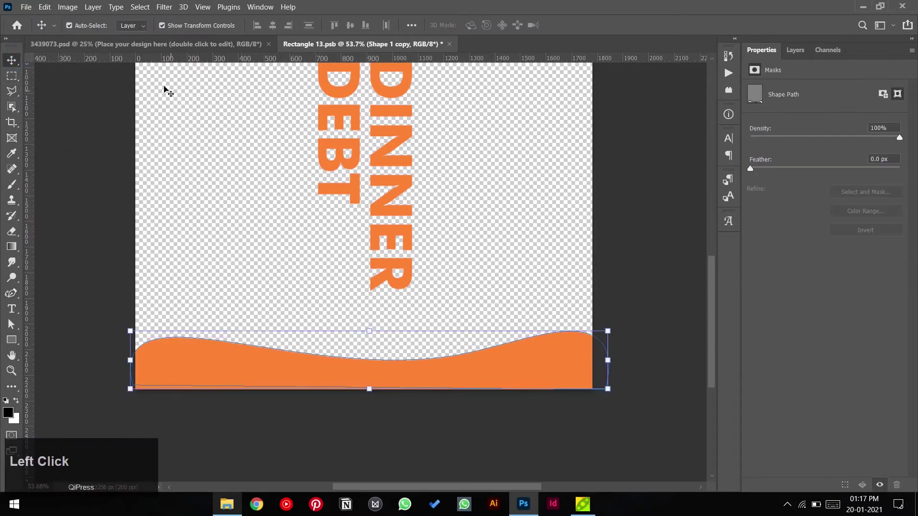
# - Fill the copied wave light peach and send it behind the orange wave
pyautogui.press('u')
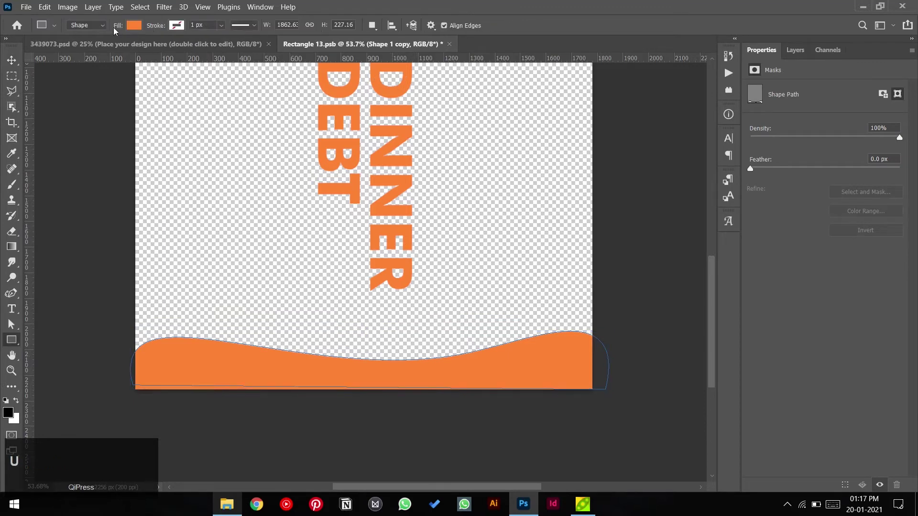
pyautogui.click(138, 28)
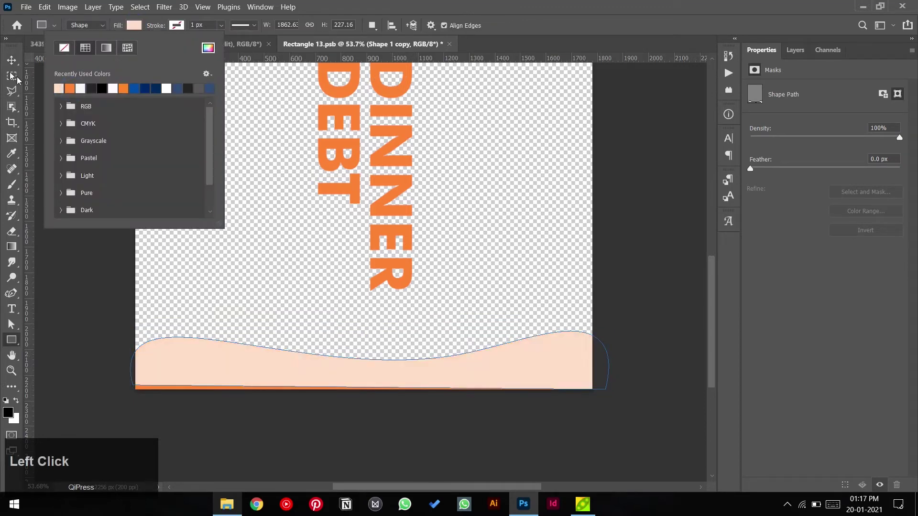
pyautogui.press('ctrl+shift+[')
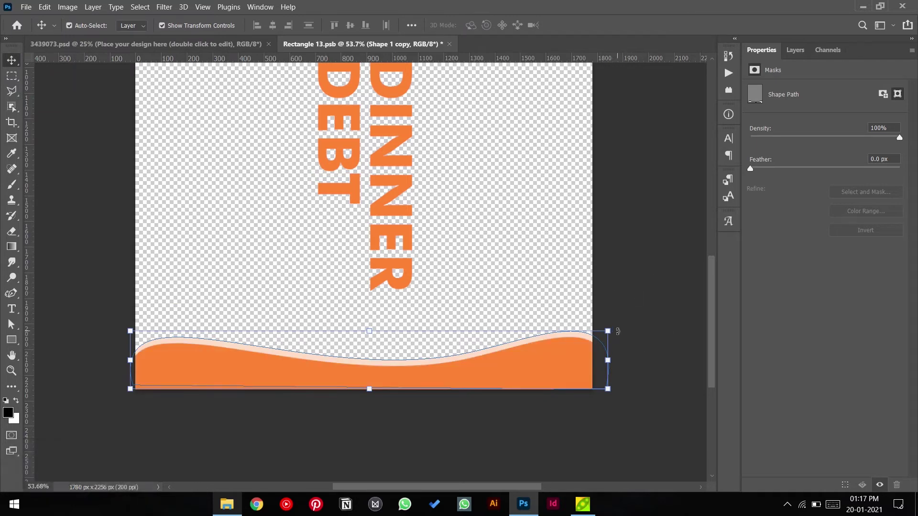
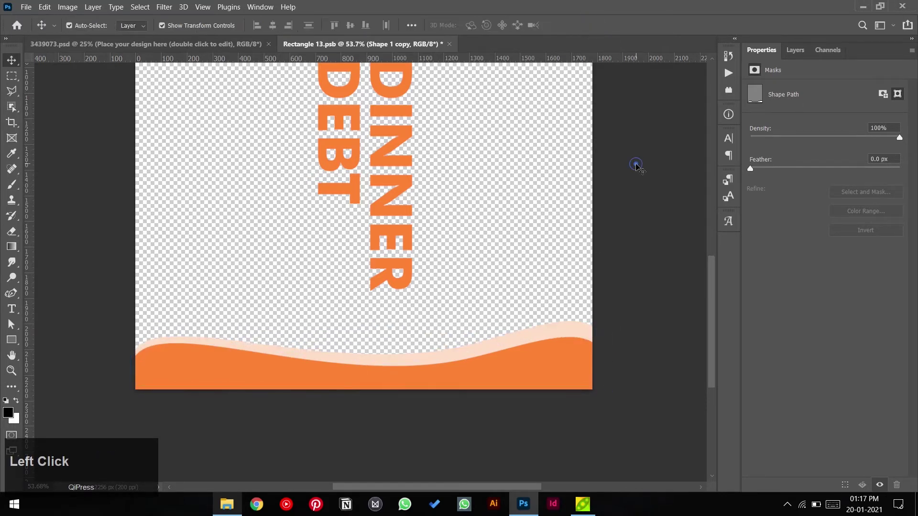
# - Select the Dinner Debt logo layer to build the orange bar above it
pyautogui.scroll(3)
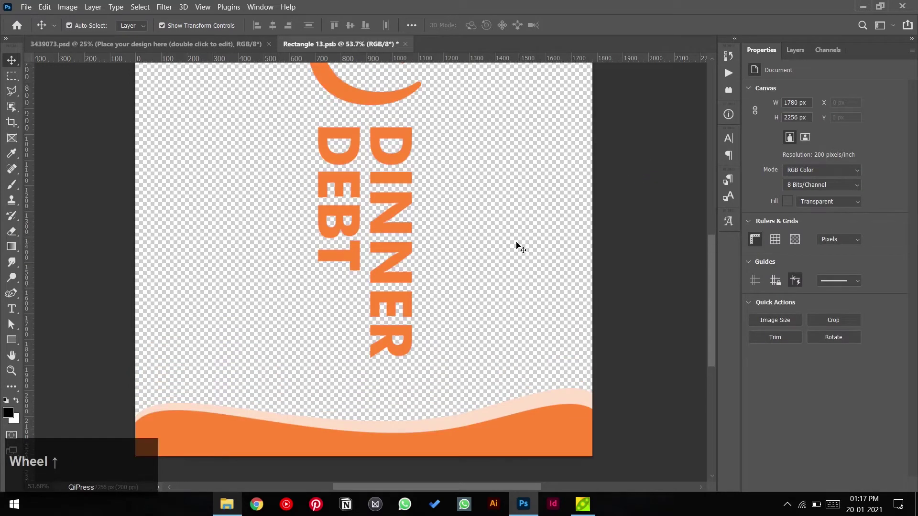
pyautogui.scroll(-3)
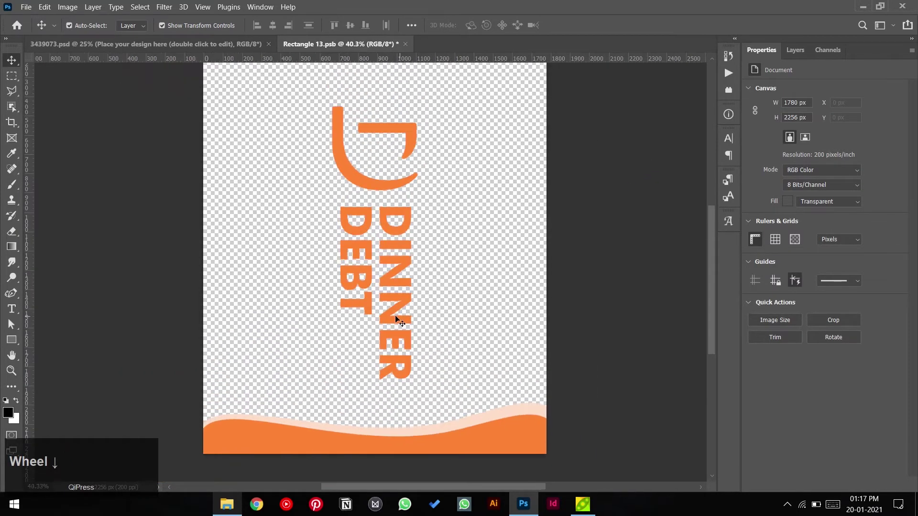
pyautogui.click(399, 319)
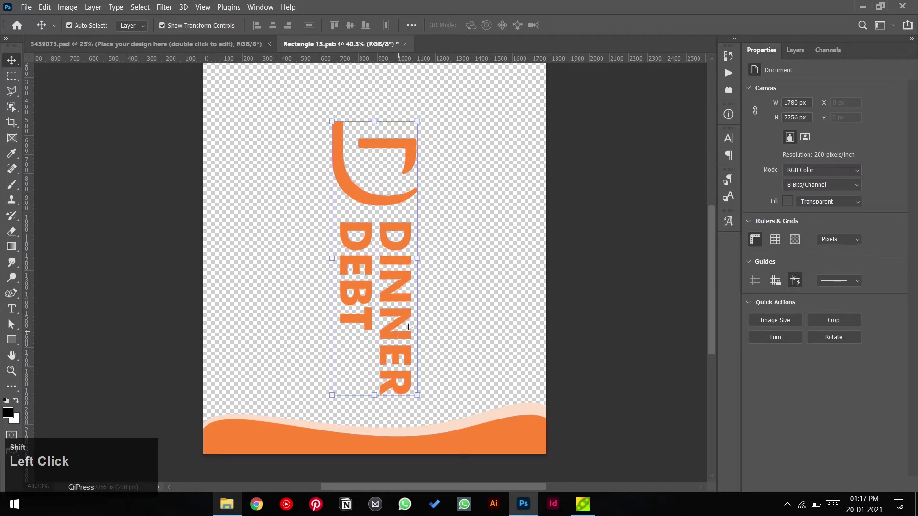
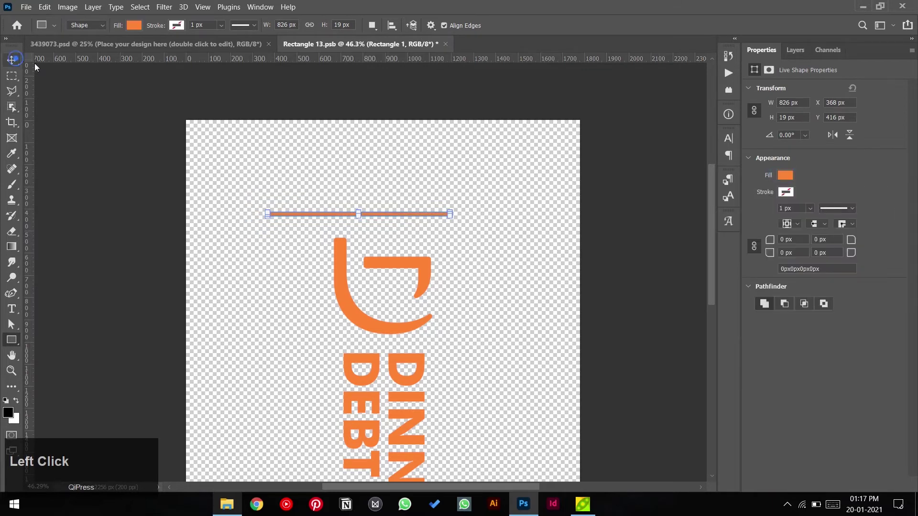
# - Add a second orange bar and type orange 36 pt 'Coffee' between the two bars
pyautogui.click(277, 29)
pyautogui.click(481, 148)
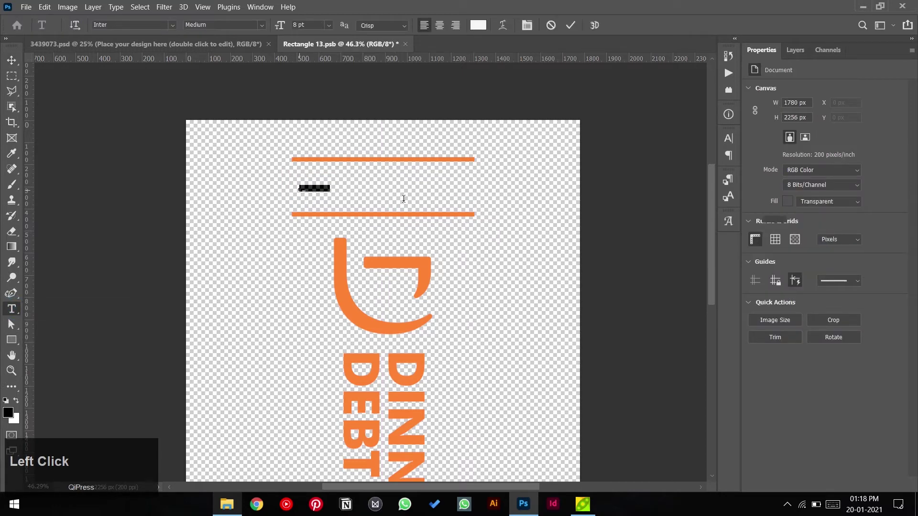
pyautogui.press('shift+c')
pyautogui.write('ofoff')
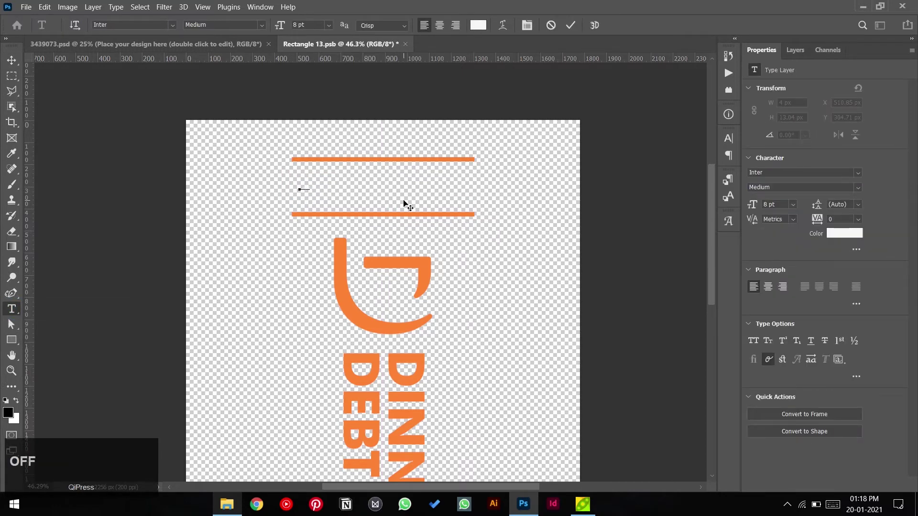
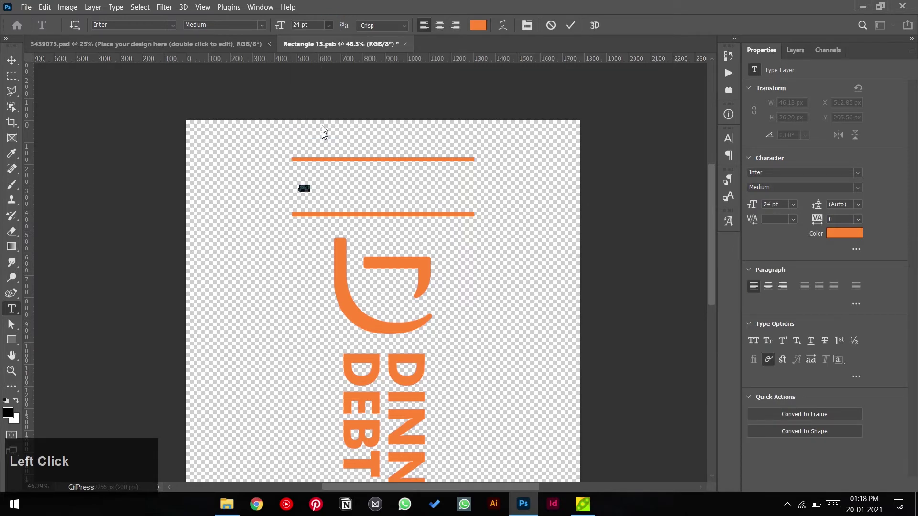
pyautogui.click(329, 29)
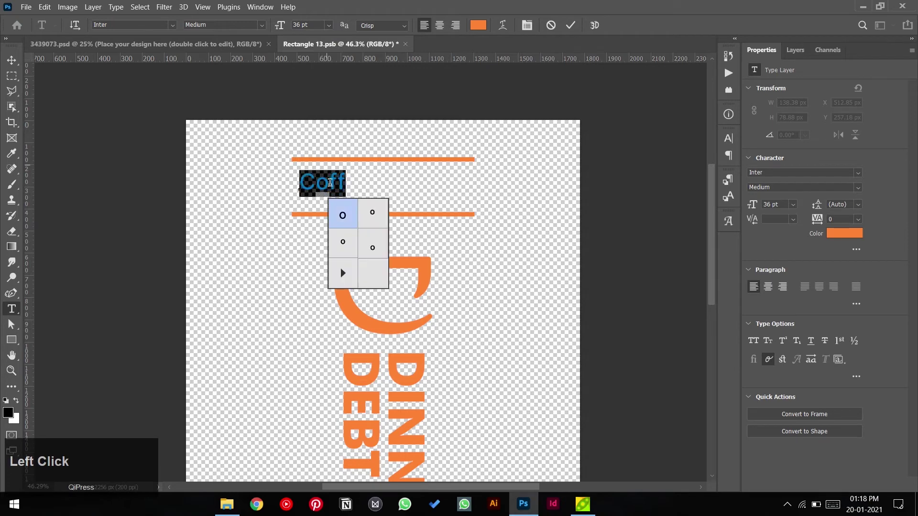
pyautogui.press('ctrl+v')
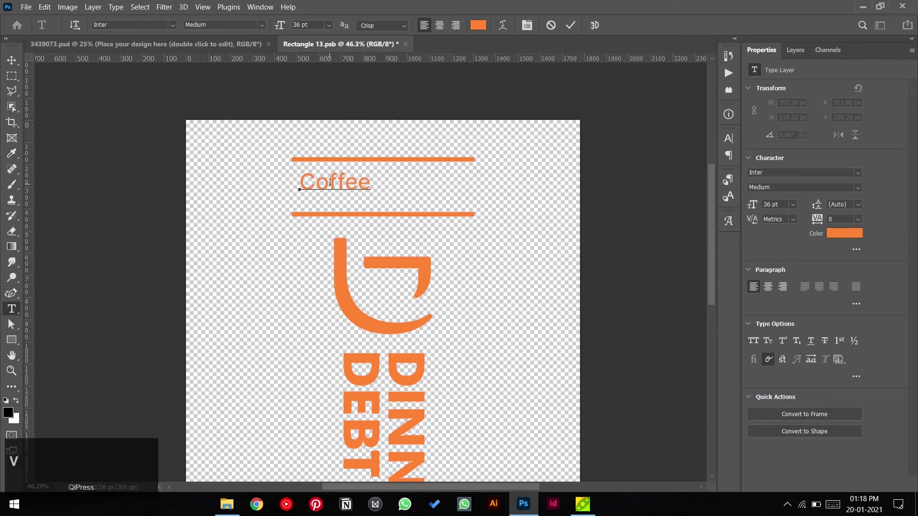
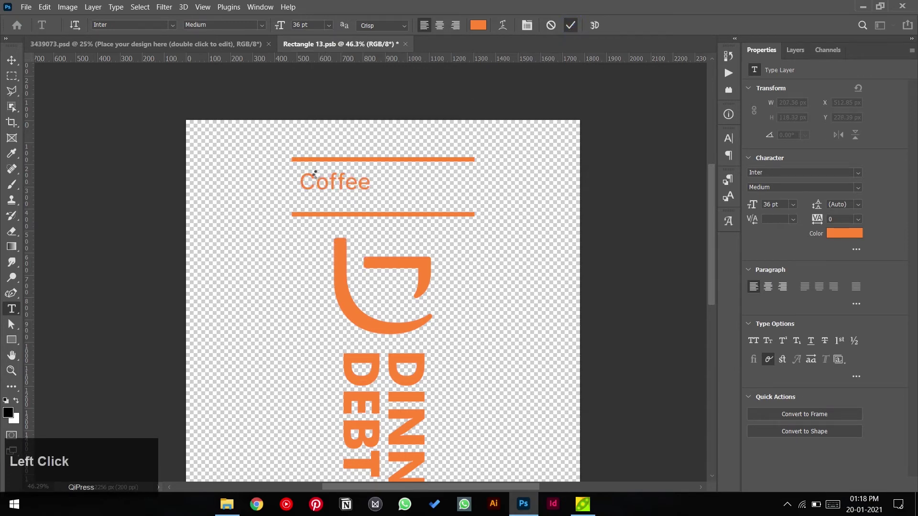
# - Select the Coffee text layer to copy it above the top orange line
pyautogui.click(16, 64)
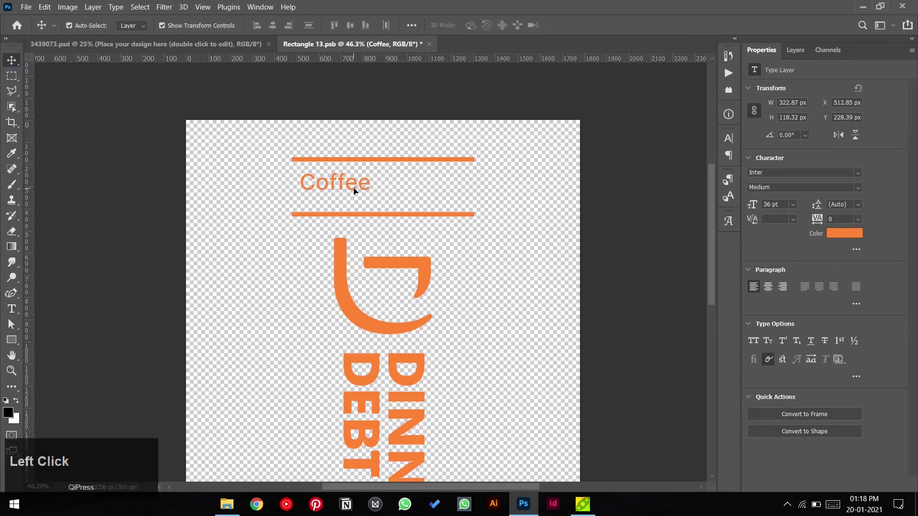
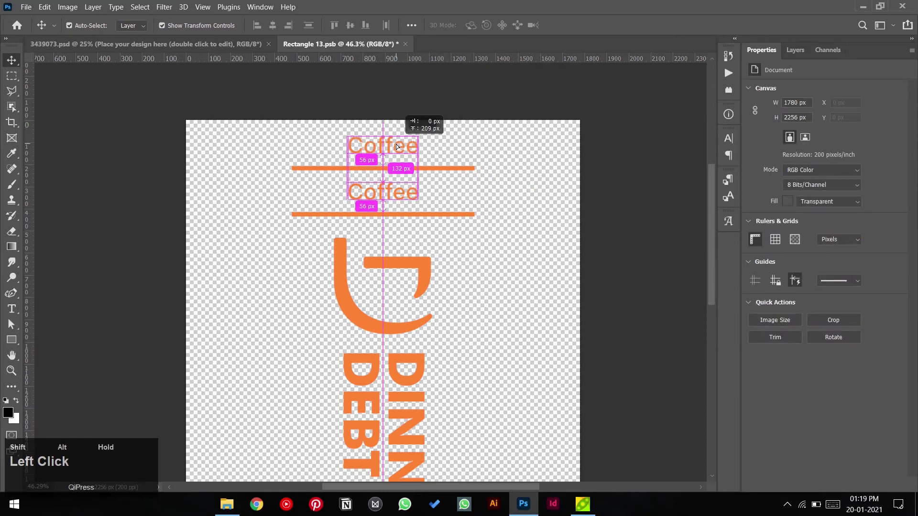
# - Retype the top copy as 200ml and set it to 16 pt Semi Bold
pyautogui.press('t')
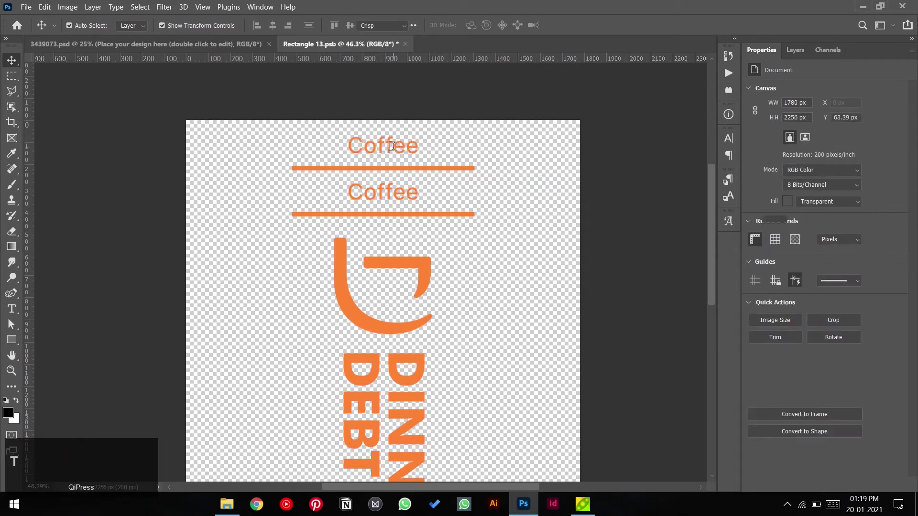
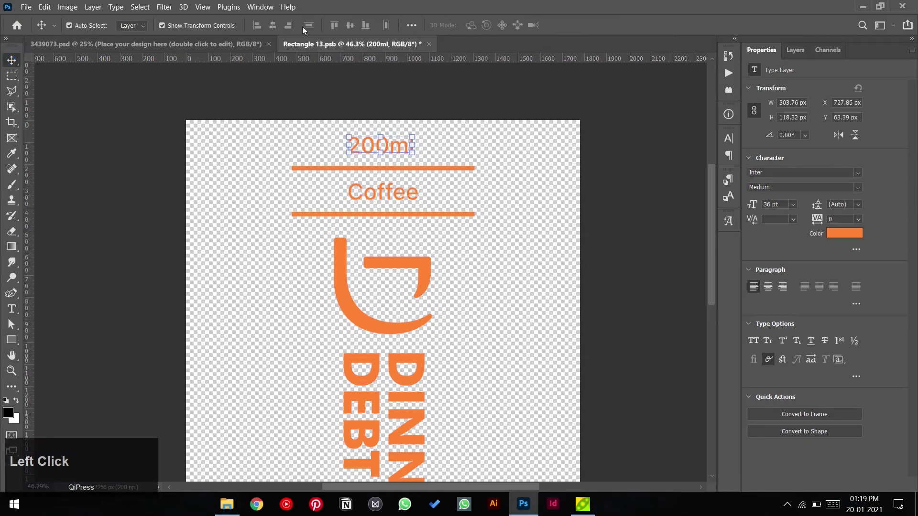
pyautogui.click(798, 207)
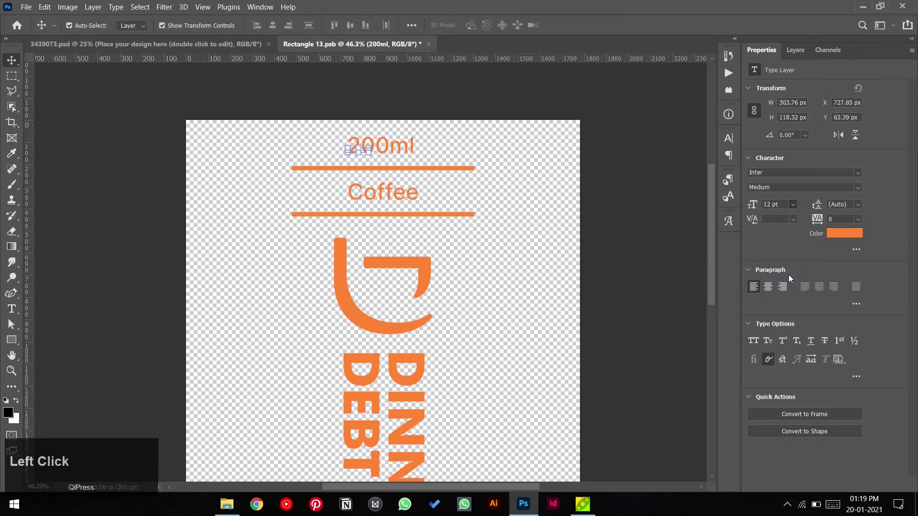
pyautogui.click(798, 210)
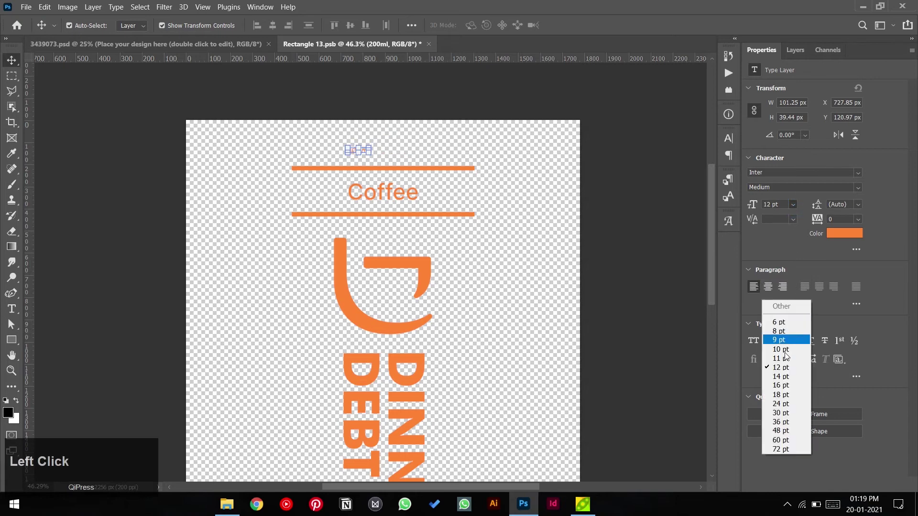
pyautogui.click(787, 387)
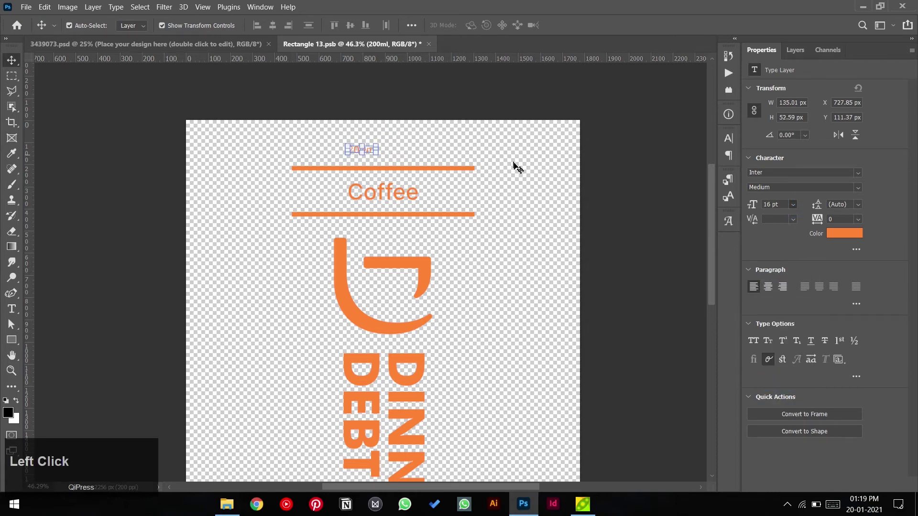
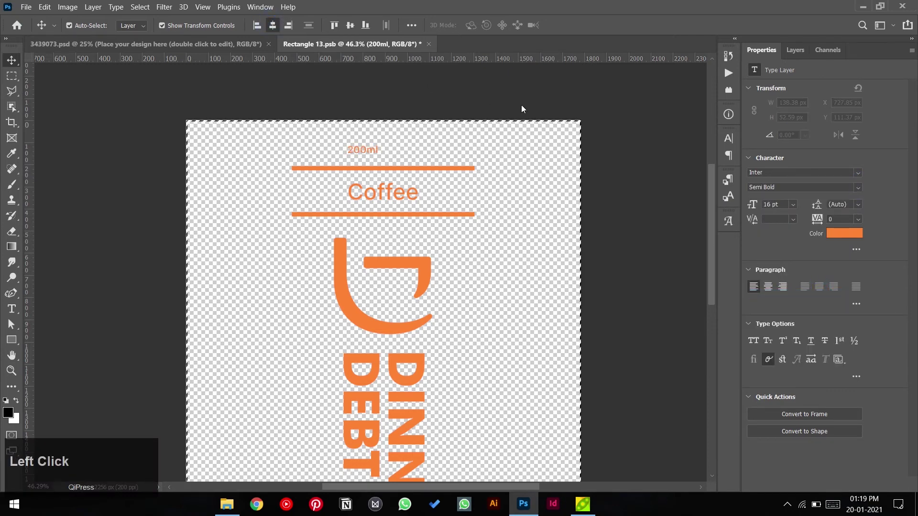
# - Centre the 200ml text horizontally on the label and save so the mockup updates
pyautogui.press('ctrl+d')
pyautogui.click(622, 134)
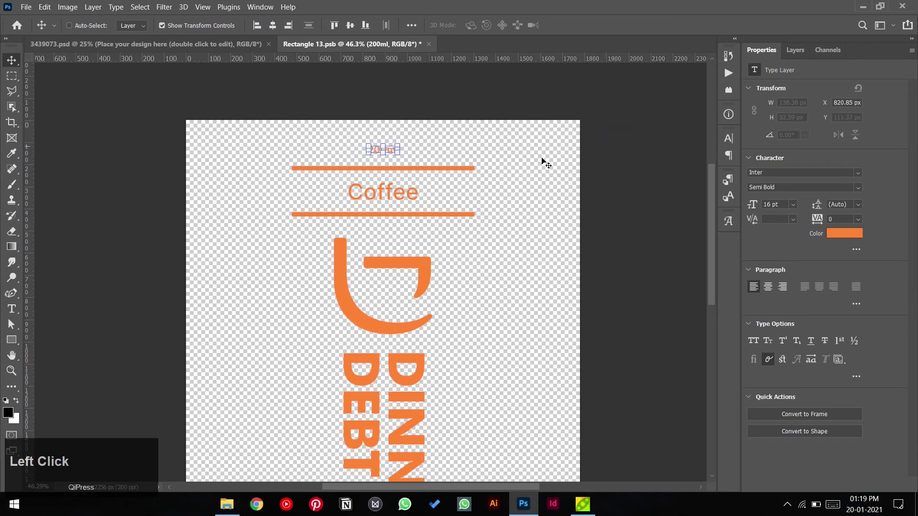
pyautogui.scroll(-3)
pyautogui.scroll(3)
pyautogui.scroll(3)
pyautogui.press('ctrl+s')
# - Return to Rectangle 13.psb and re-centre all label elements horizontally
pyautogui.click(197, 44)
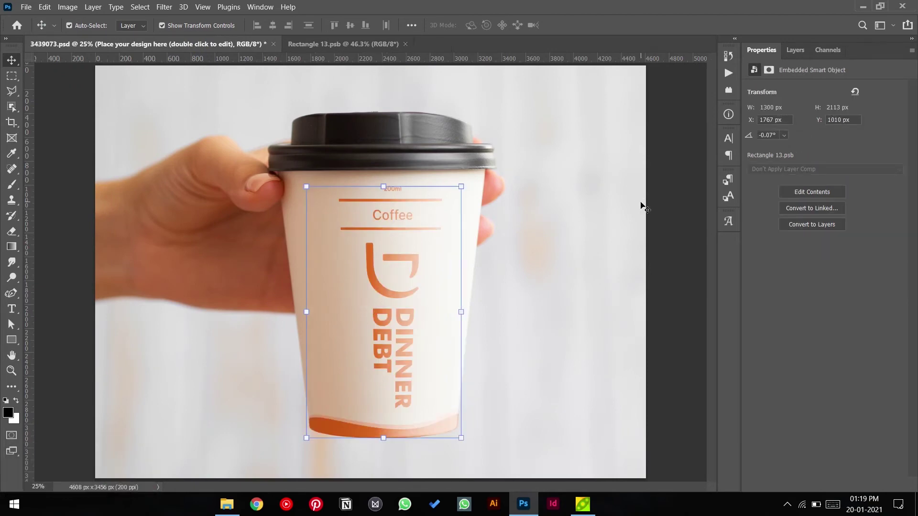
pyautogui.click(361, 42)
pyautogui.scroll(-3)
pyautogui.click(468, 129)
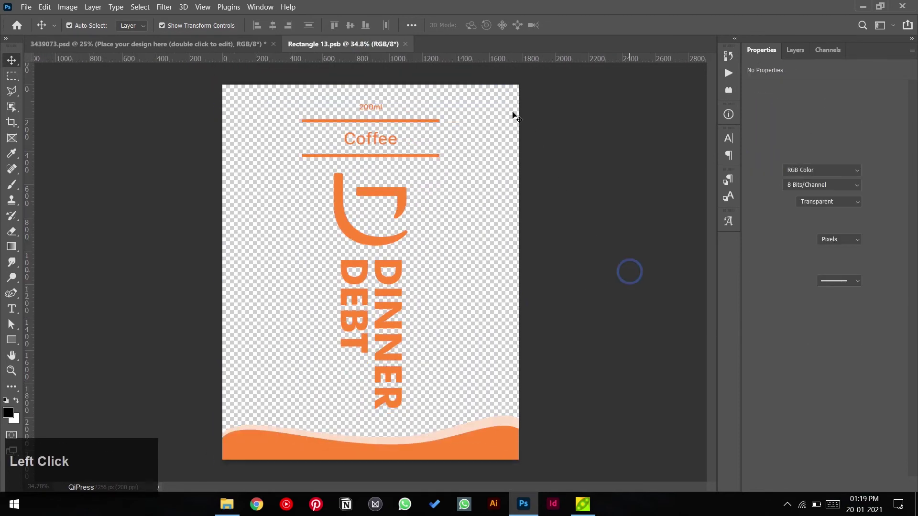
pyautogui.press('ctrl+a')
pyautogui.click(276, 23)
pyautogui.press('ctrl+d')
# - Nudge the Coffee text with its lines, save the label and switch back to the mockup
pyautogui.click(582, 222)
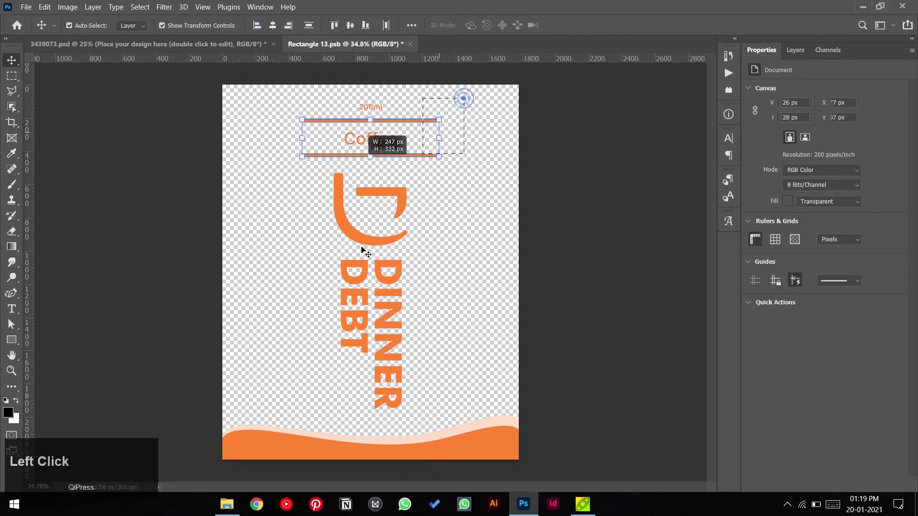
pyautogui.press('shift+Left')
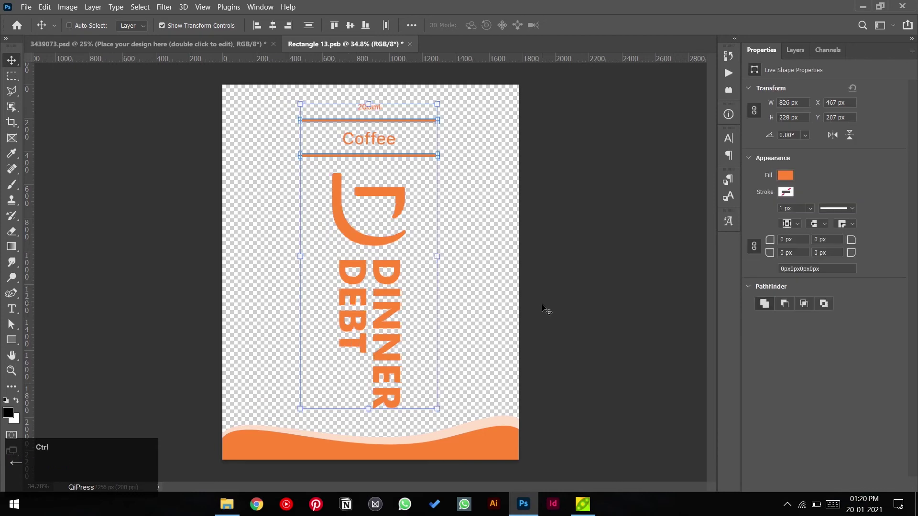
pyautogui.press('ctrl+s')
pyautogui.press('ctrl+Tab')
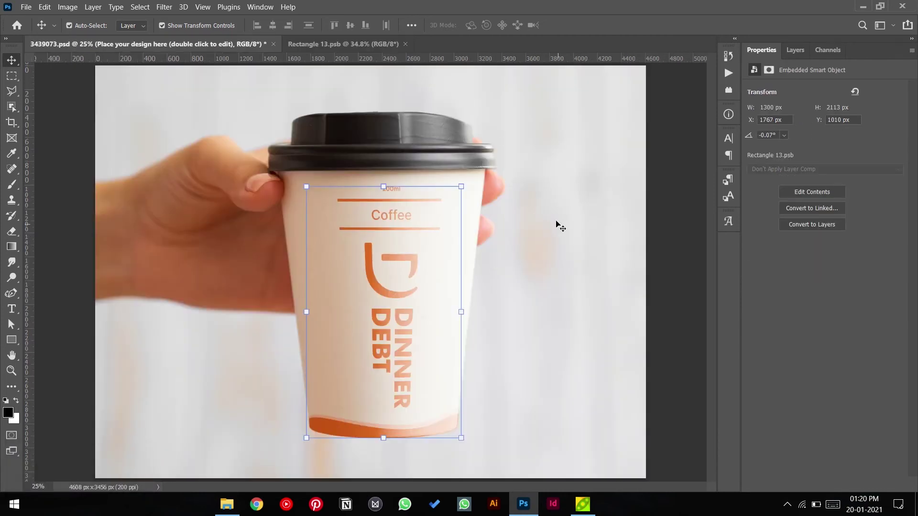
# - Start Save As for the mockup and go up to the Cup mockup folder
pyautogui.click(665, 195)
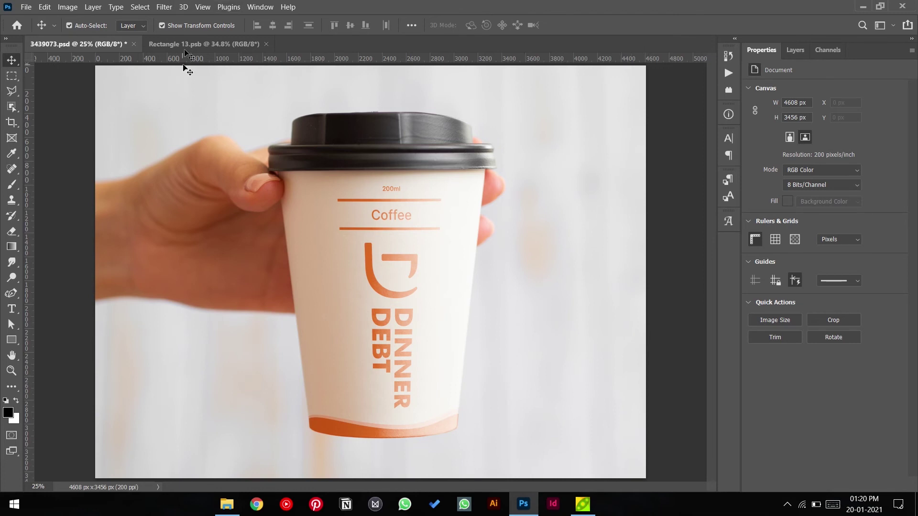
pyautogui.click(687, 175)
pyautogui.press('ctrl+shift+s')
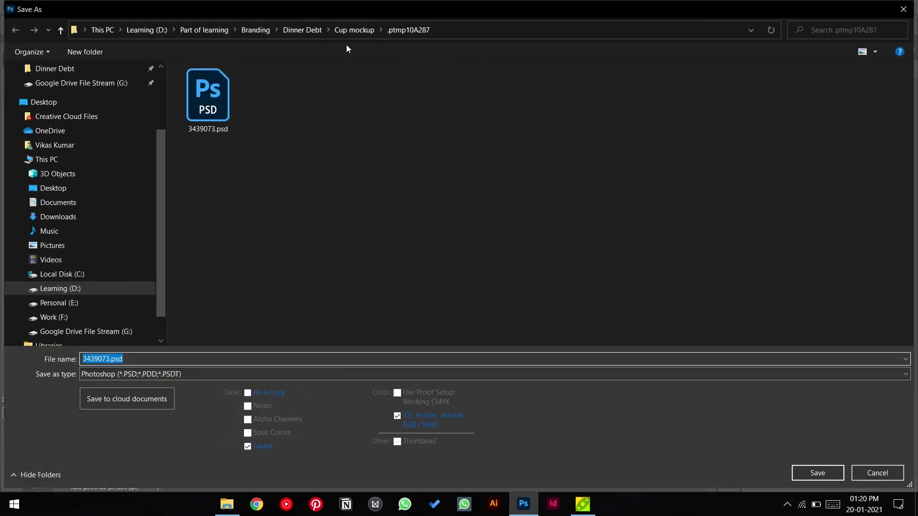
pyautogui.click(362, 34)
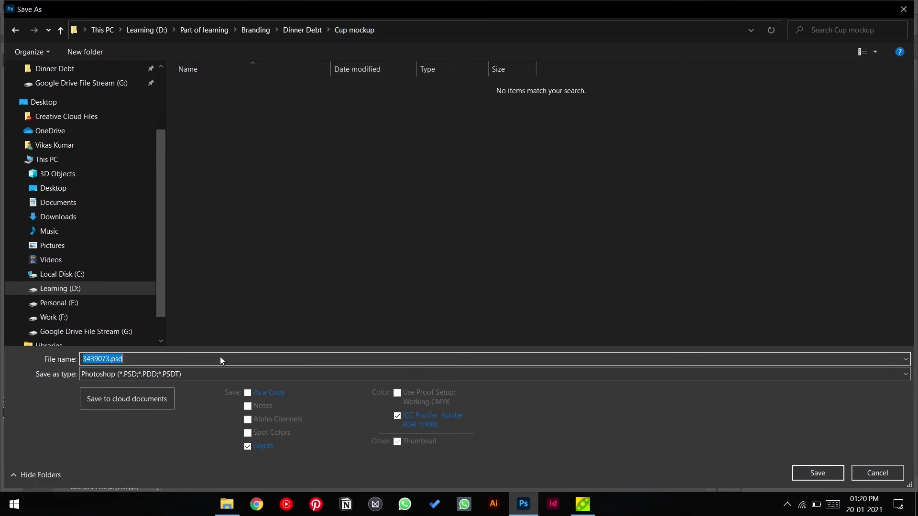
# - Name the file 'dinner debt coffe cup' for the PSD save
pyautogui.write('dinDINNEr')
pyautogui.press('space')
pyautogui.write('debt')
pyautogui.press('space')
pyautogui.write('coffe')
pyautogui.press('space')
pyautogui.write('cup')
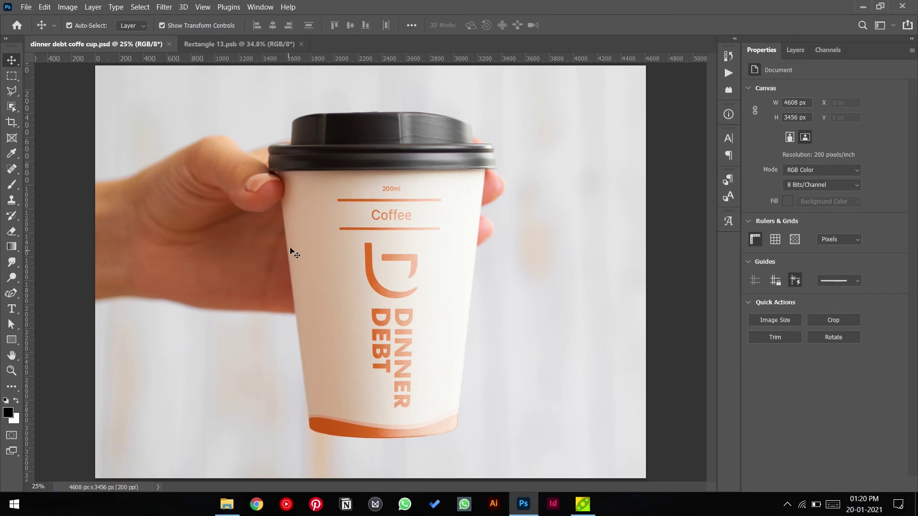
# - Close Rectangle 13.psb and export the mockup as dinner debt coffe cup.jpg at high quality
pyautogui.click(293, 45)
pyautogui.press('ctrl+shift+s')
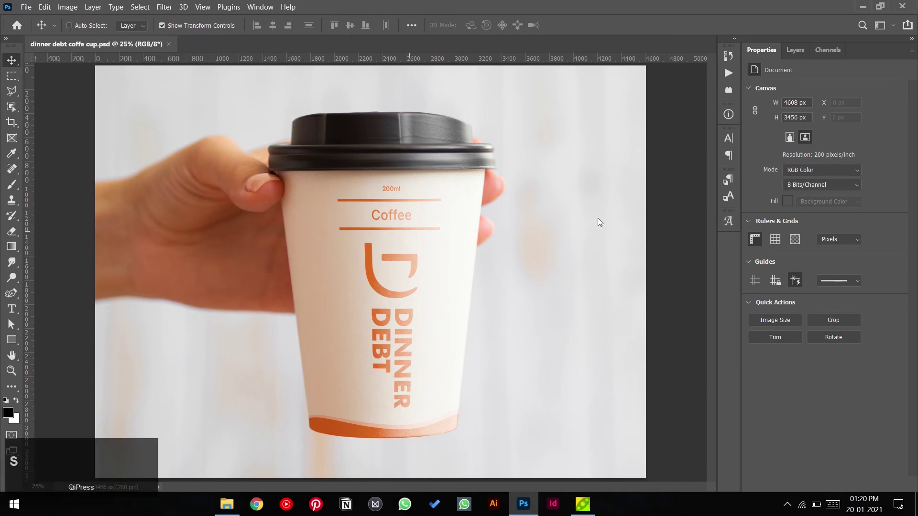
pyautogui.press('Tab')
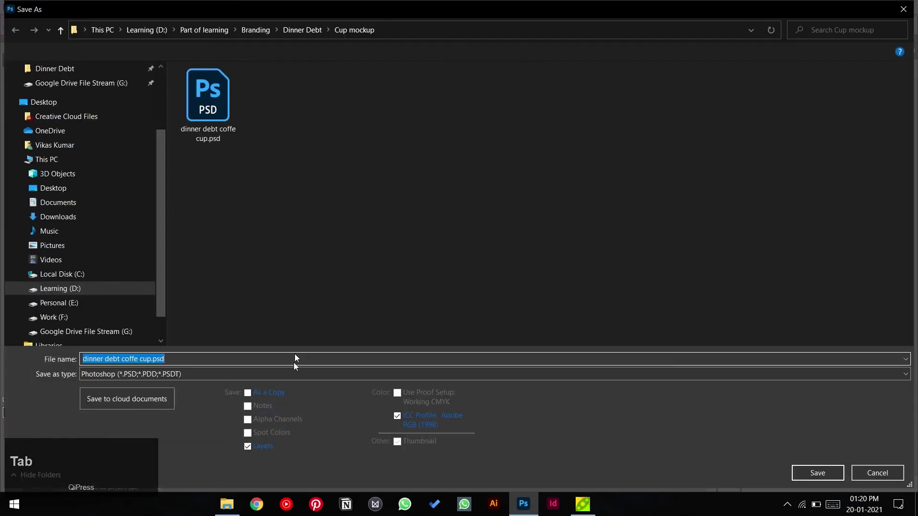
pyautogui.click(294, 379)
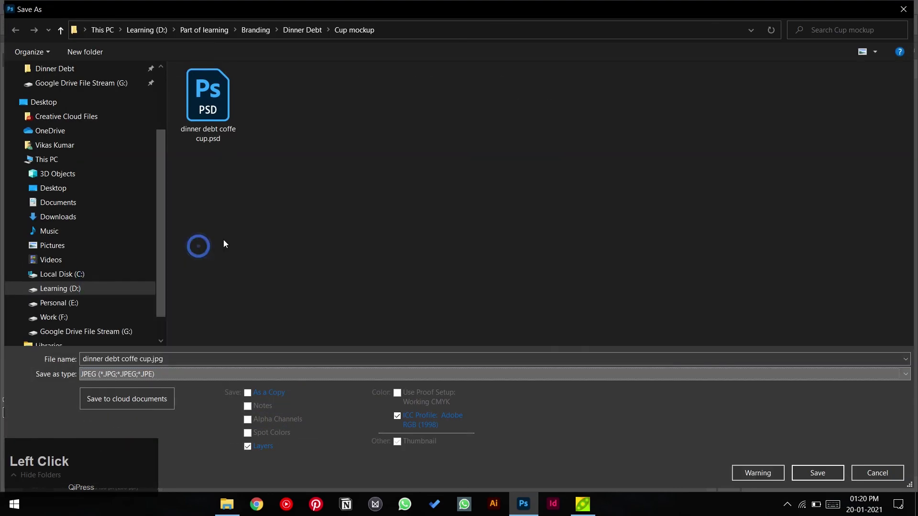
pyautogui.click(825, 475)
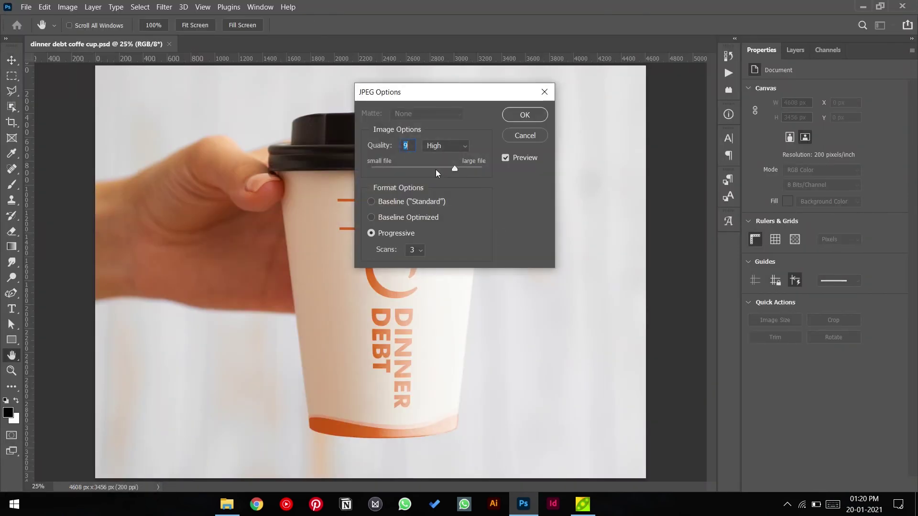
pyautogui.click(526, 115)
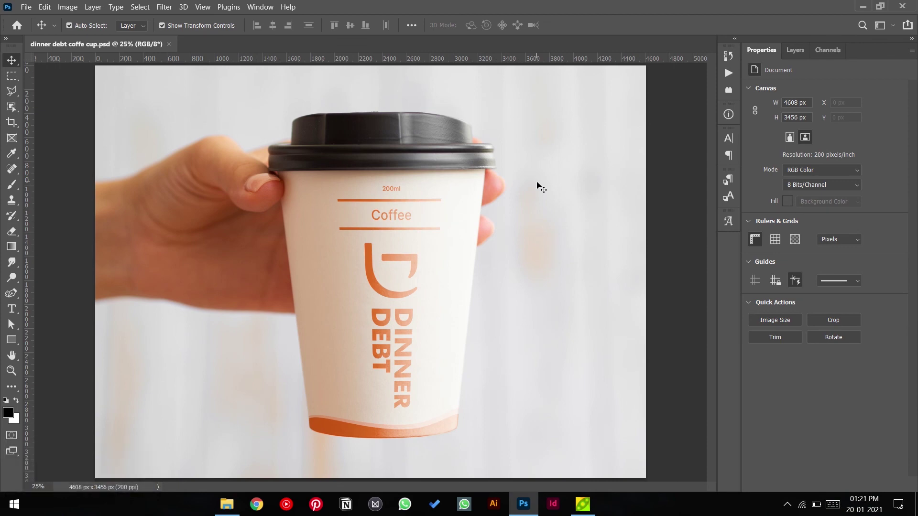
# - Preview 'dinner debt coffe cup.jpg' in Windows Photos in full-screen view
pyautogui.click(232, 501)
pyautogui.click(684, 292)
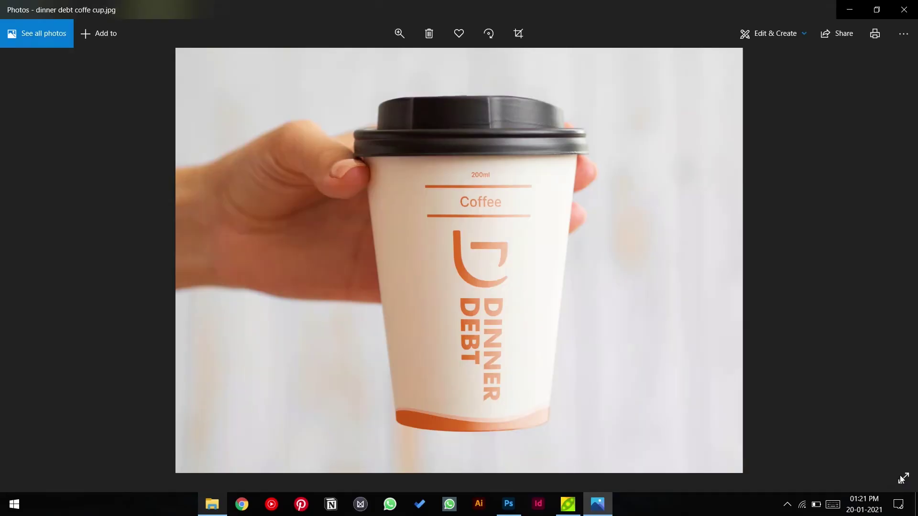
pyautogui.click(905, 478)
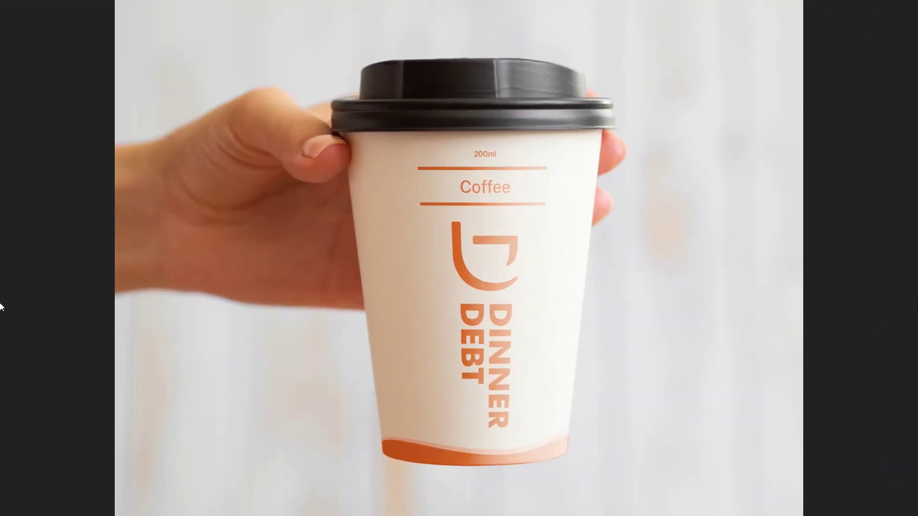